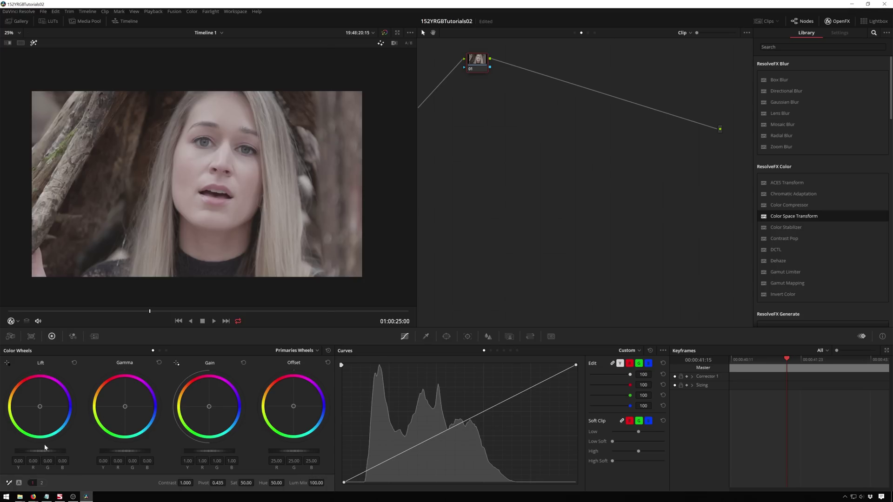
# Step: Brighten the highlights with the Gain wheel, then reset Gain back to neutral
pyautogui.scroll(-3)
pyautogui.scroll(3)
pyautogui.scroll(-3)
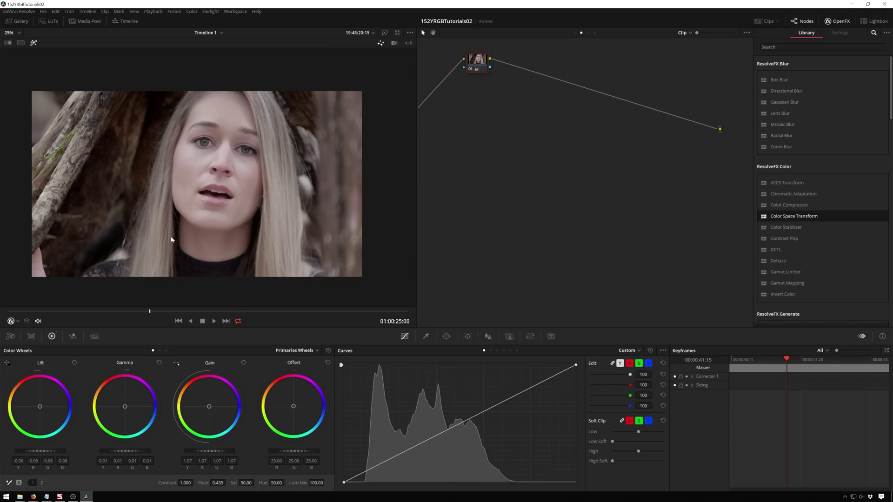
pyautogui.click(568, 403)
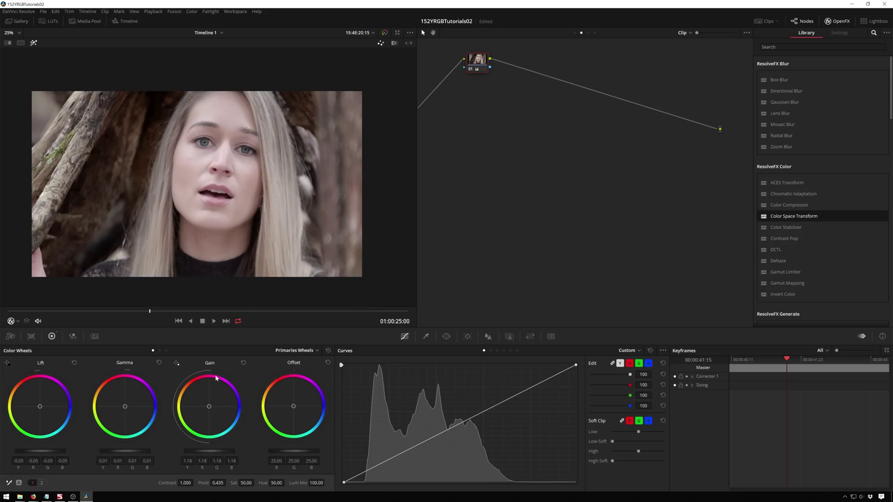
pyautogui.rightClick(485, 149)
pyautogui.click(504, 164)
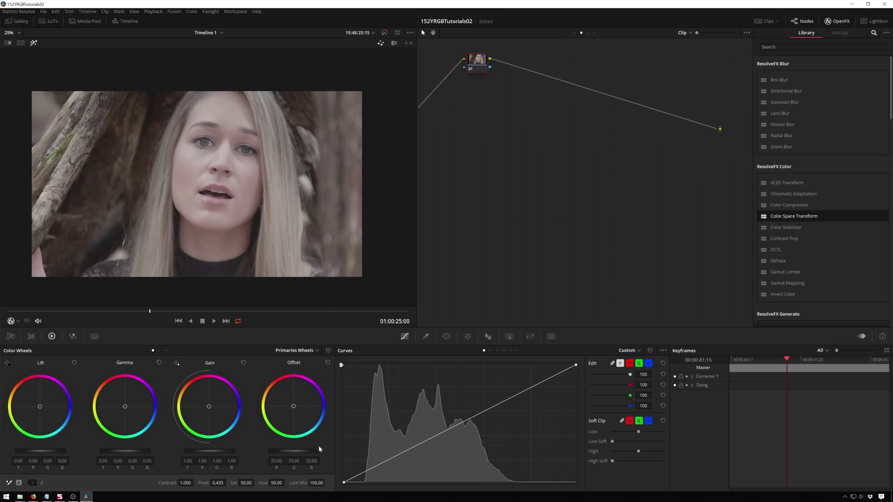
# Step: Show the Scopes palette with Parade, Waveform, Vectorscope and Histogram
pyautogui.click(345, 484)
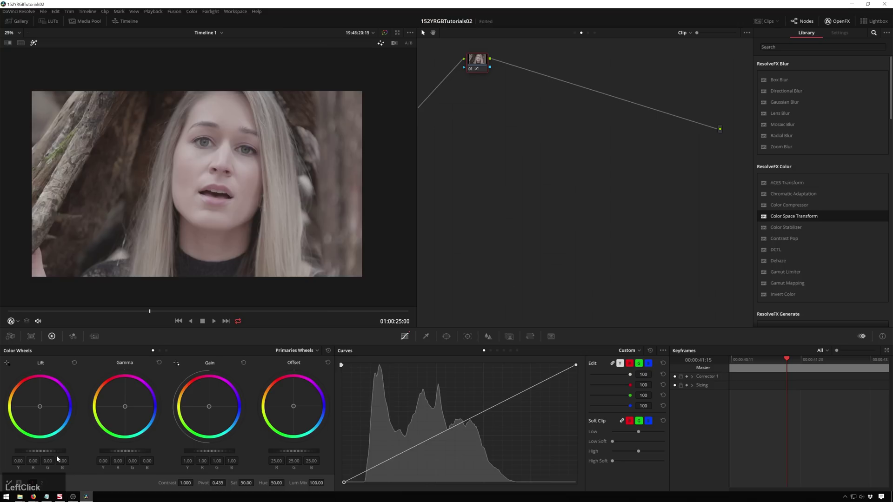
pyautogui.scroll(-3)
pyautogui.scroll(3)
pyautogui.scroll(-3)
pyautogui.scroll(3)
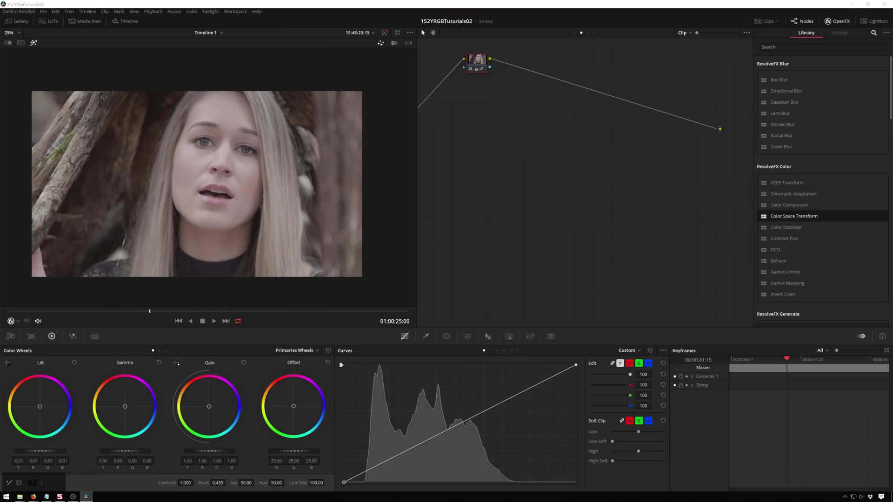
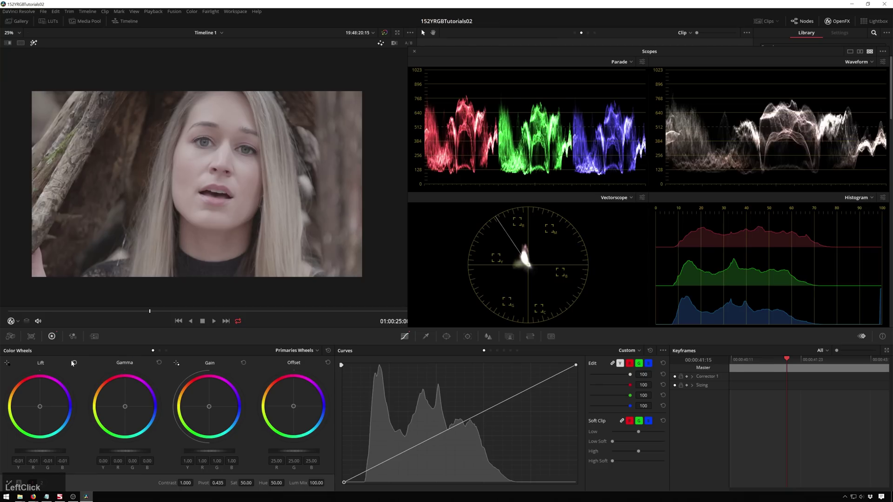
# Step: Darken the shadows with a curve point, then reset the curve to a straight line
pyautogui.click(346, 484)
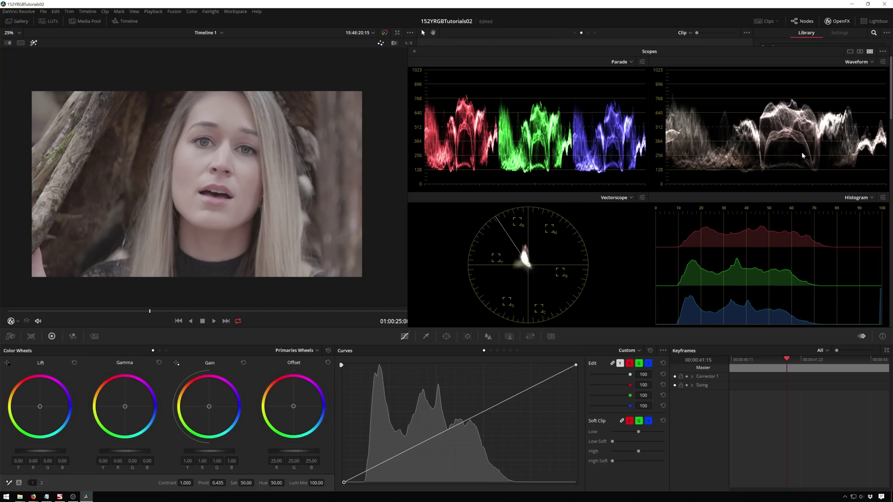
pyautogui.click(345, 484)
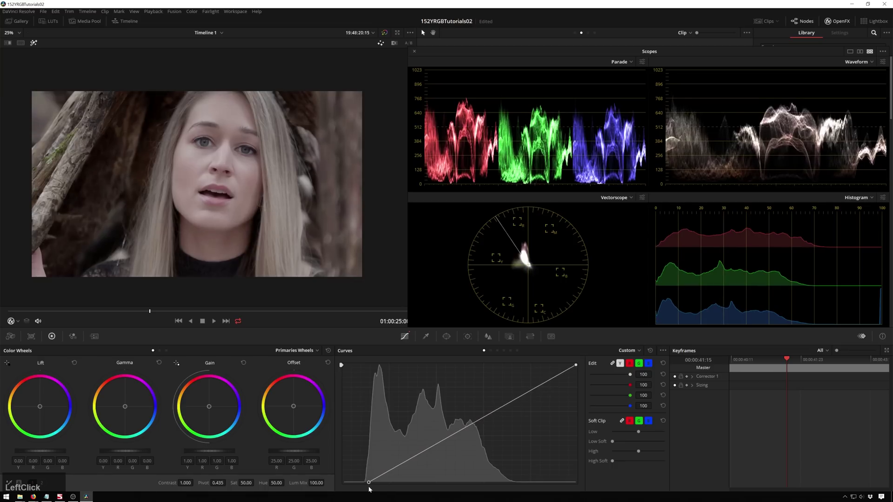
pyautogui.scroll(-3)
pyautogui.scroll(3)
pyautogui.scroll(3)
pyautogui.click(78, 365)
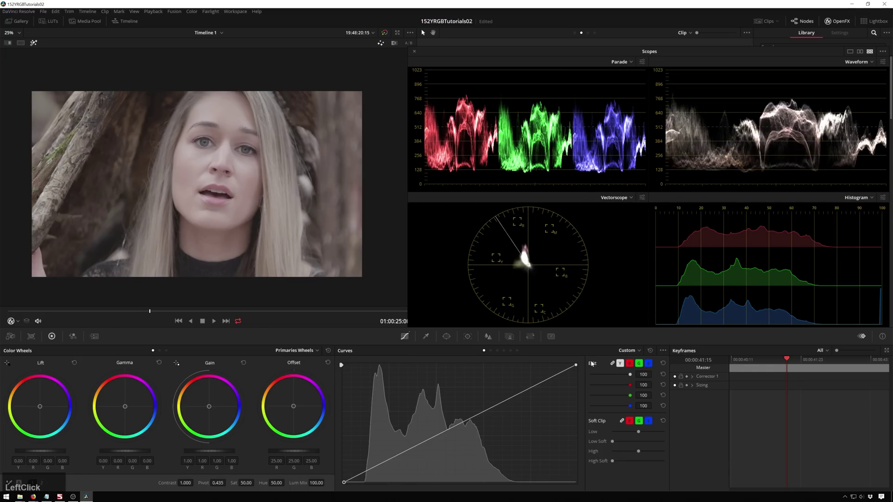
# Step: Brighten the midtones via the Gamma wheel and a midtone curve point, Offset at 33.35
pyautogui.click(577, 364)
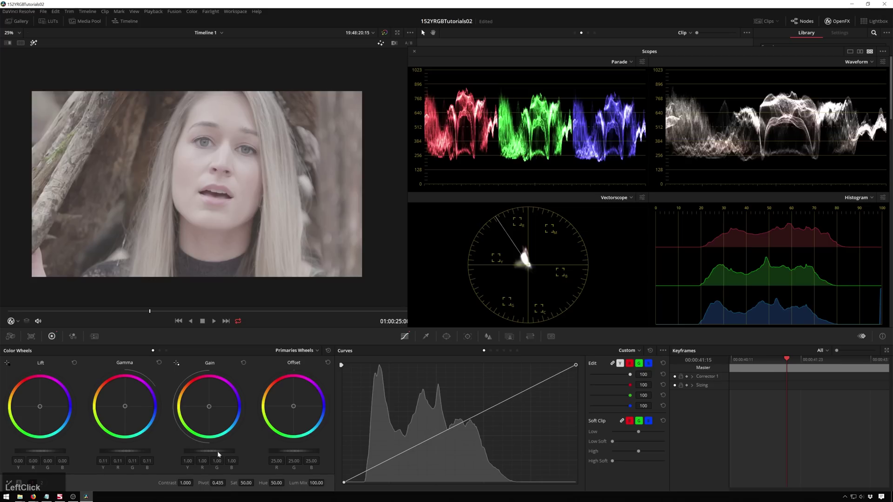
pyautogui.click(331, 358)
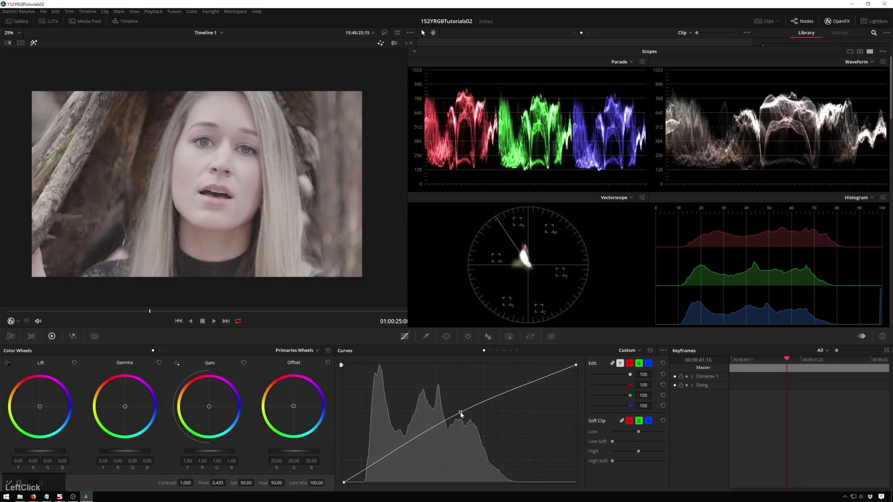
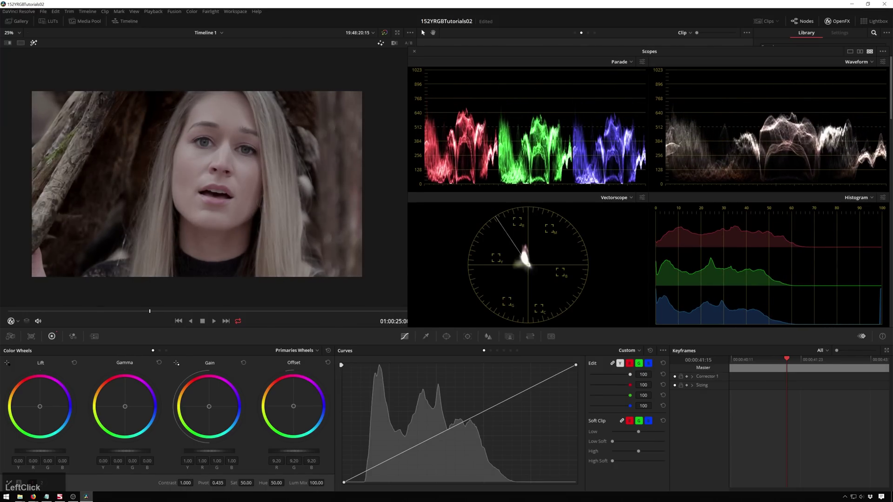
# Step: Reset the Primaries wheels to neutral and place a first shadow point on the Custom curve
pyautogui.click(299, 461)
pyautogui.click(303, 448)
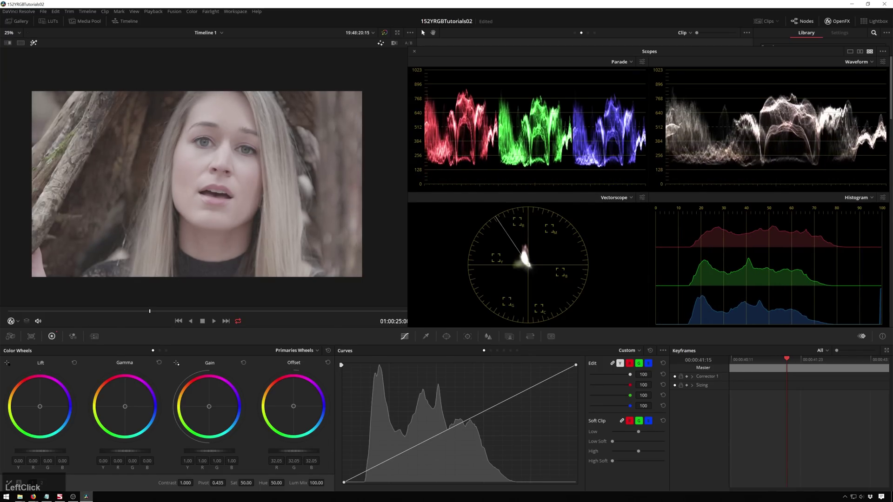
pyautogui.scroll(-3)
pyautogui.scroll(3)
pyautogui.scroll(-3)
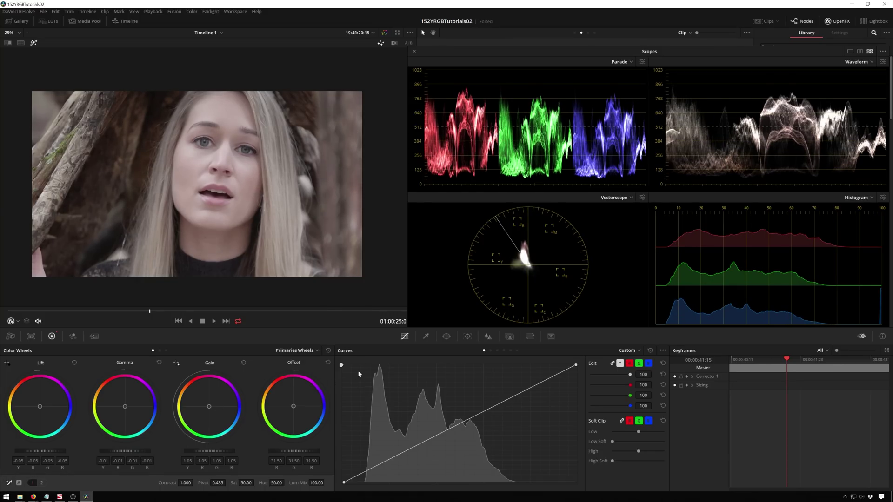
pyautogui.scroll(-3)
# Step: Shape the curve with shadow points and a lifted upper-midtone point
pyautogui.click(61, 409)
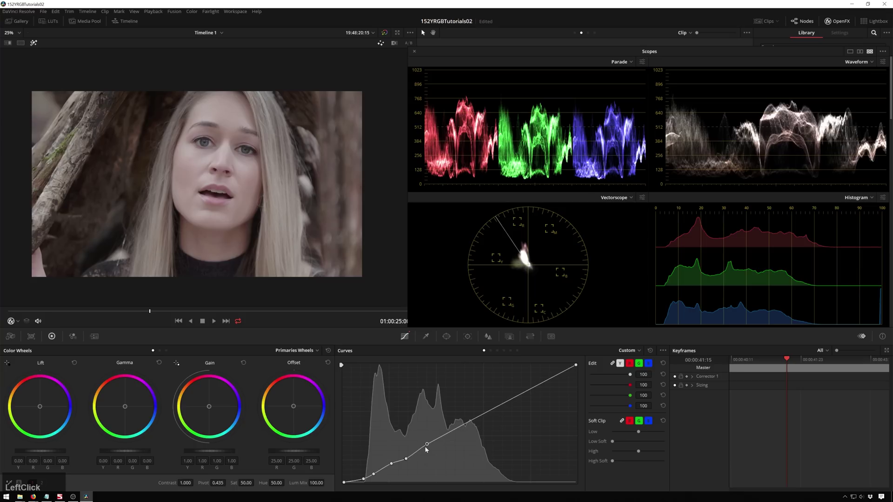
pyautogui.click(453, 434)
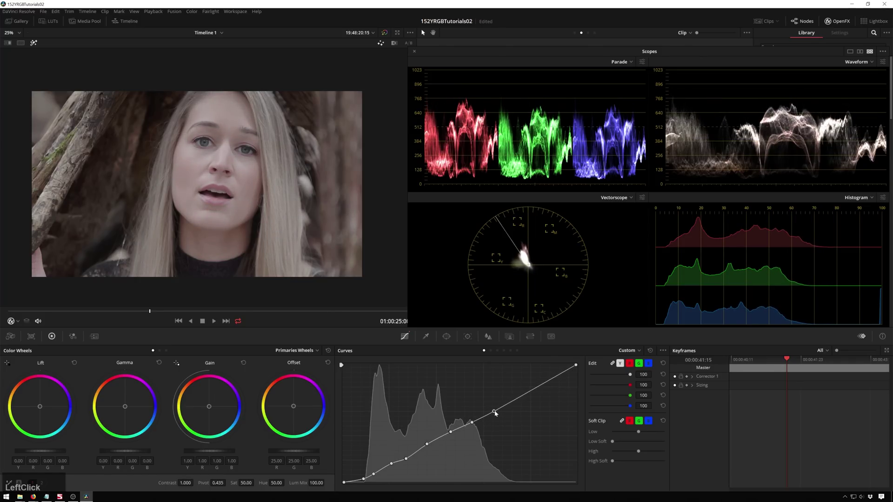
pyautogui.click(504, 404)
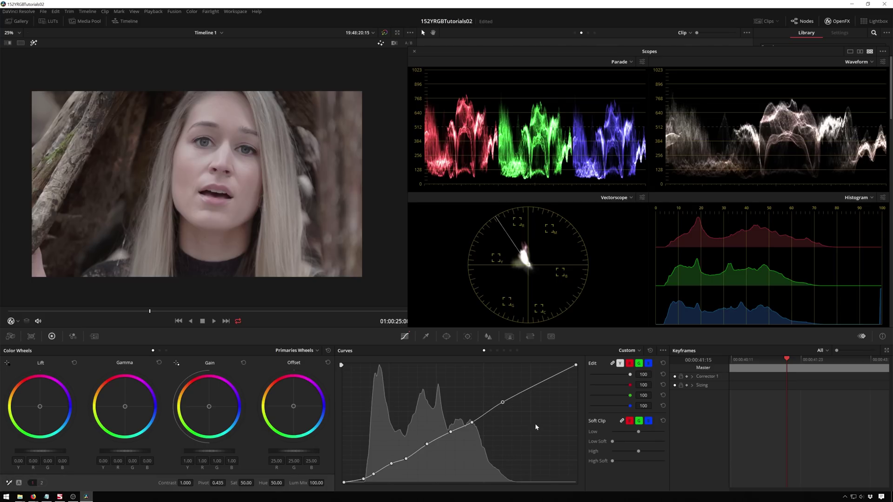
pyautogui.click(550, 384)
# Step: Toggle the grade bypass to compare, then show the clip's node graph
pyautogui.press('ctrl+d')
pyautogui.press('ctrl+d')
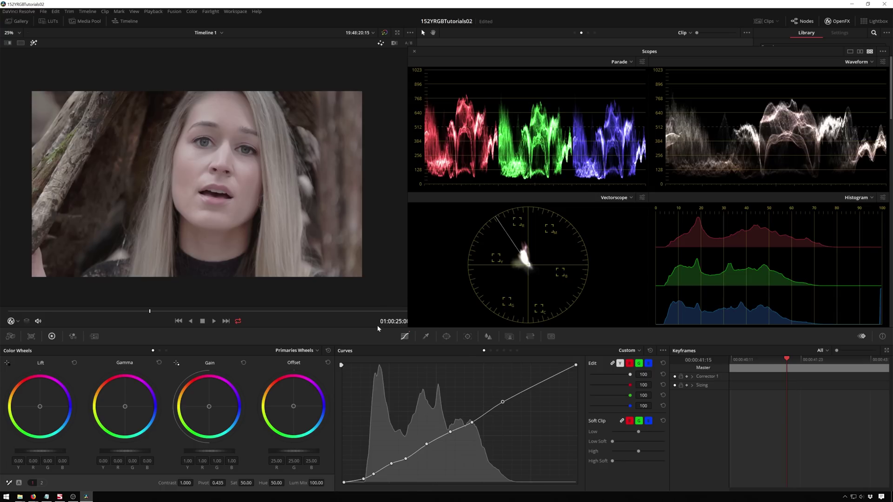
pyautogui.click(494, 74)
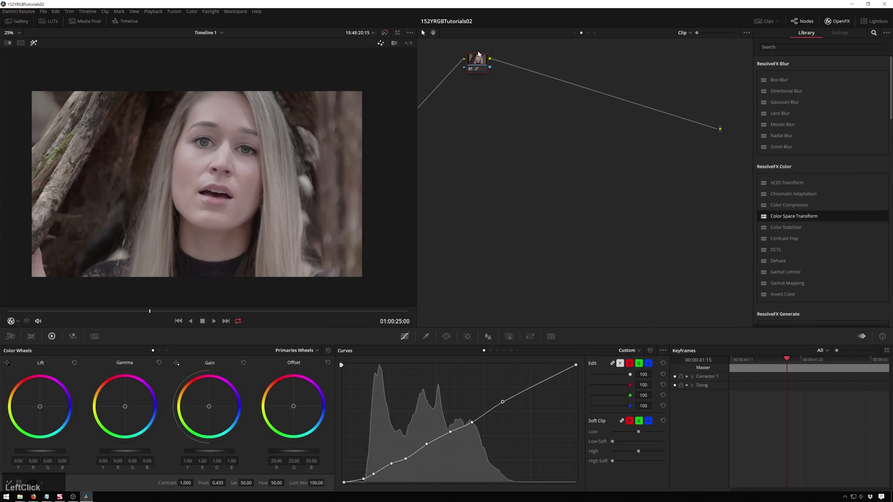
# Step: Add serial node 02 after node 01 and select it for a fresh correction
pyautogui.press('s')
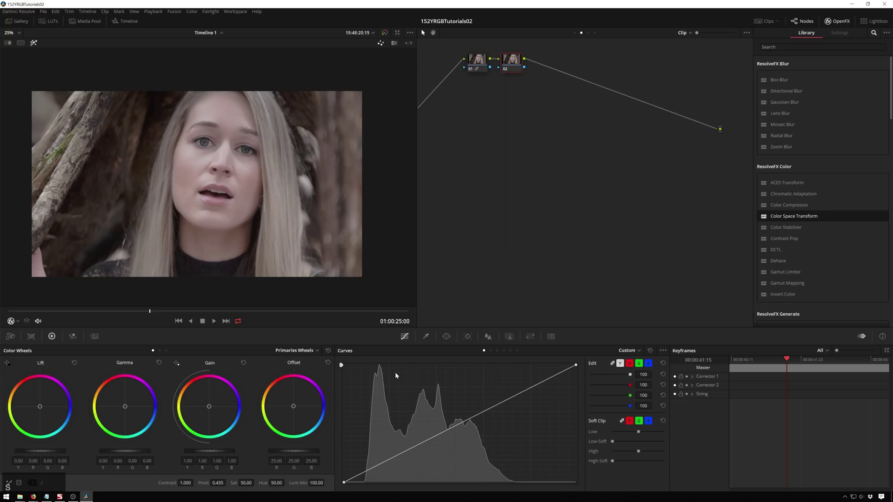
pyautogui.click(483, 59)
pyautogui.press('ctrl+d')
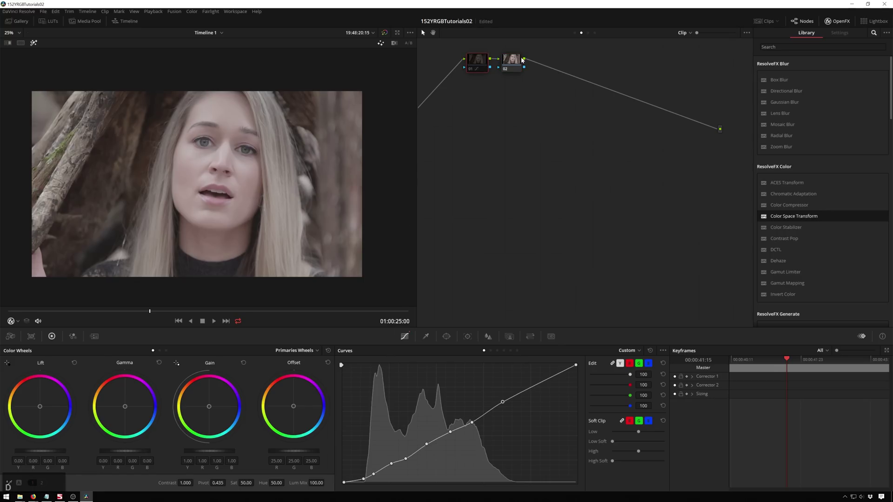
pyautogui.click(516, 60)
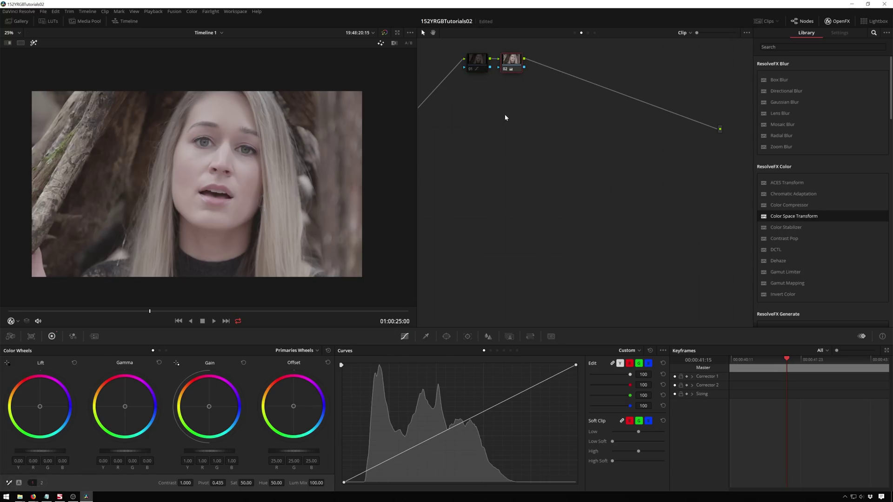
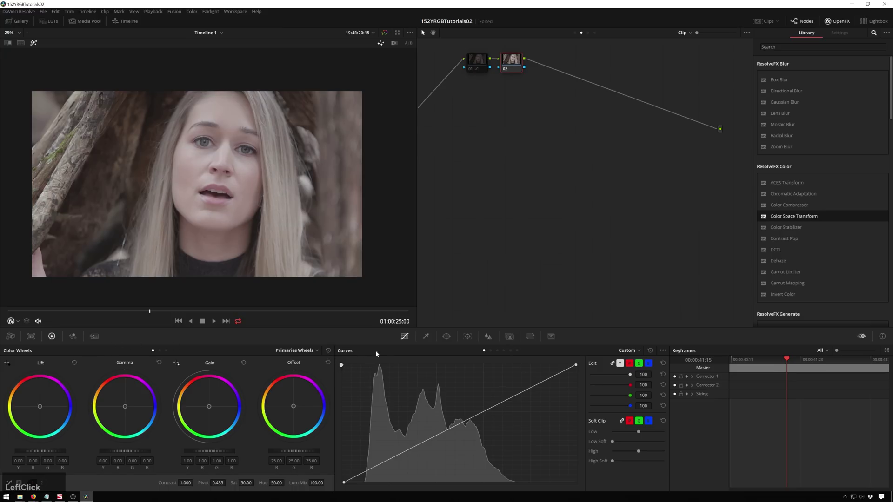
# Step: On node 02, add a point on the blue curve, then switch to the green curve
pyautogui.click(651, 363)
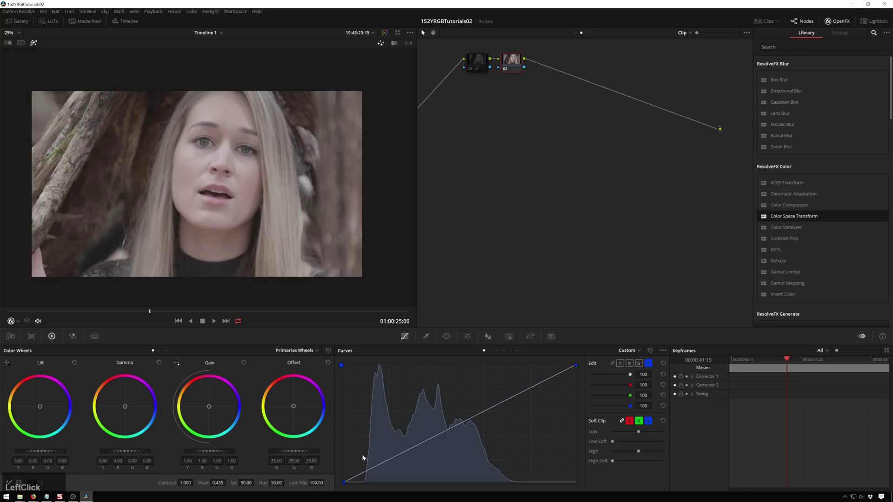
pyautogui.click(368, 472)
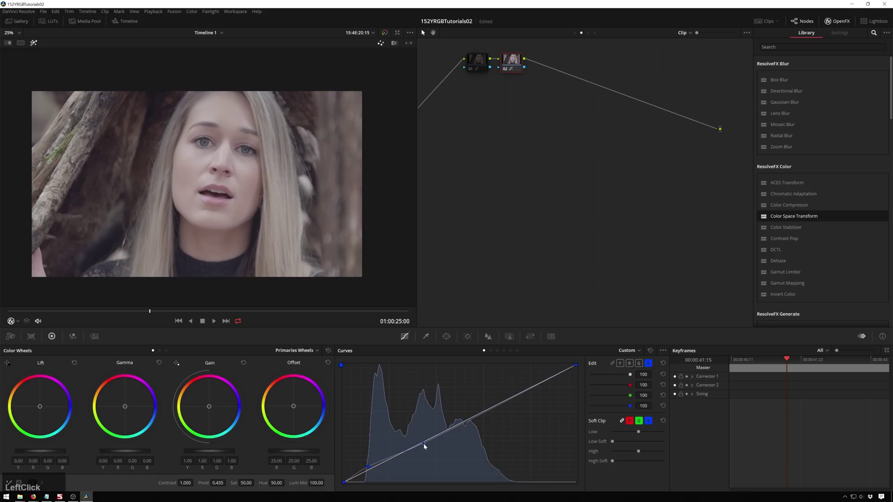
pyautogui.click(492, 410)
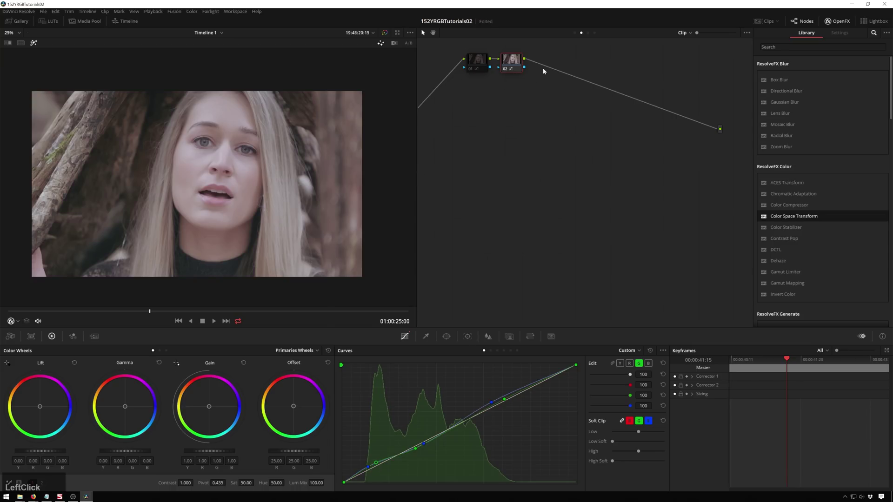
# Step: Delete node 02 and lift the blue shadows on node 01's blue curve
pyautogui.rightClick(525, 97)
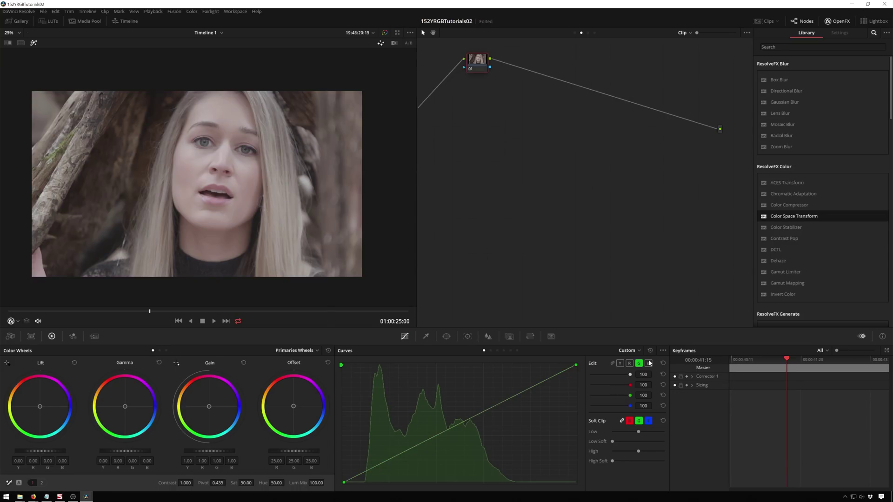
pyautogui.click(650, 366)
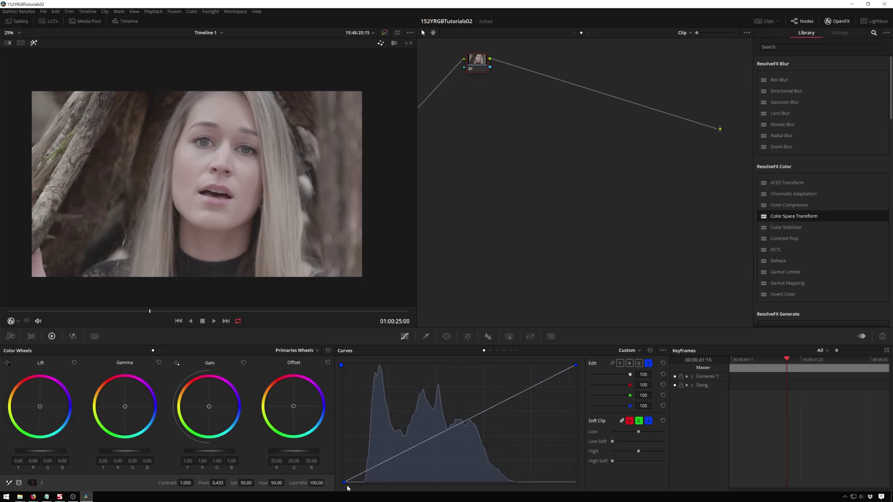
pyautogui.click(347, 486)
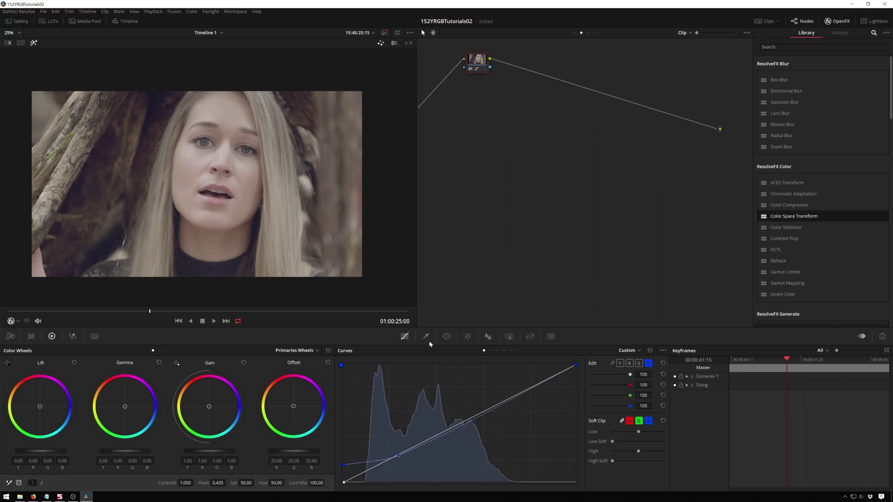
pyautogui.click(361, 465)
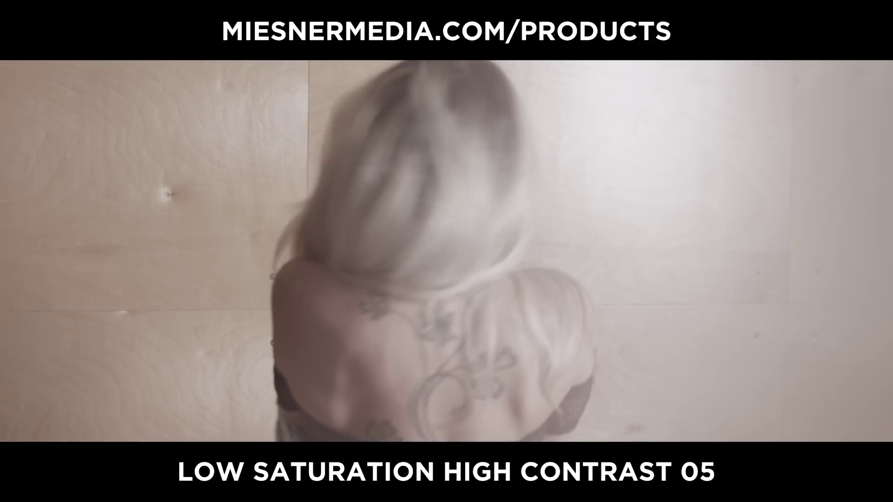
# Step: Apply a Hipster LUT from Swiss_LUTs to node 02 and toggle bypass to compare
pyautogui.click(24, 248)
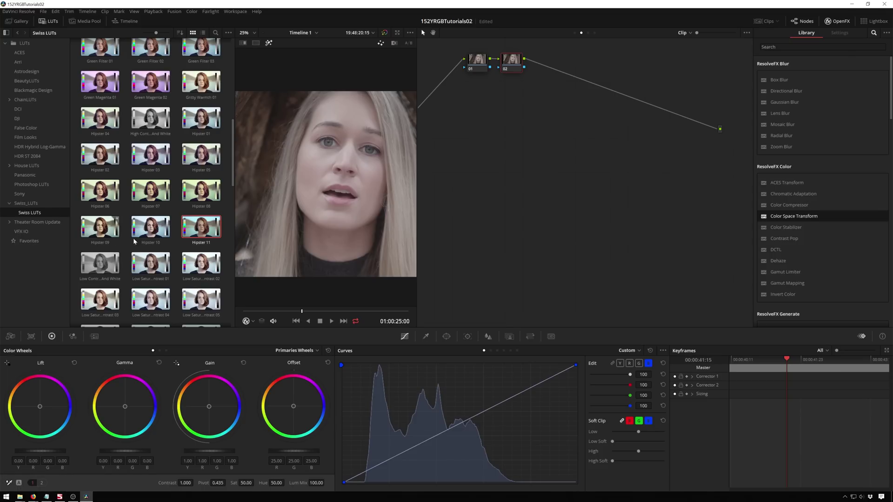
pyautogui.click(157, 238)
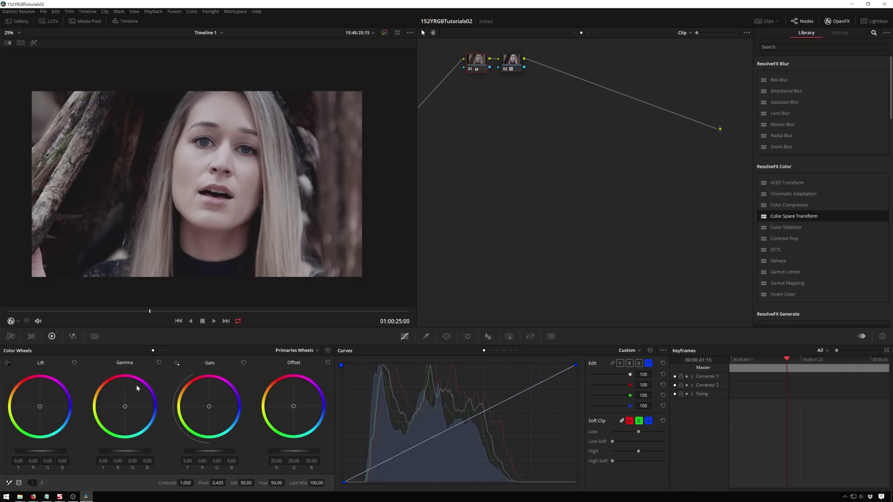
pyautogui.click(176, 99)
pyautogui.press('alt+d')
pyautogui.press('alt+d')
# Step: Close the LUTs browser, leaving node 02 with the Hipster LUT
pyautogui.click(512, 62)
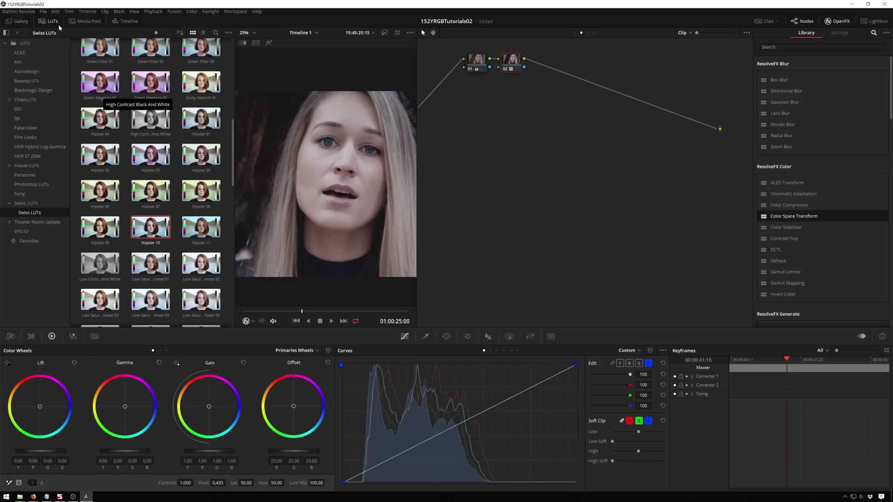
pyautogui.click(424, 32)
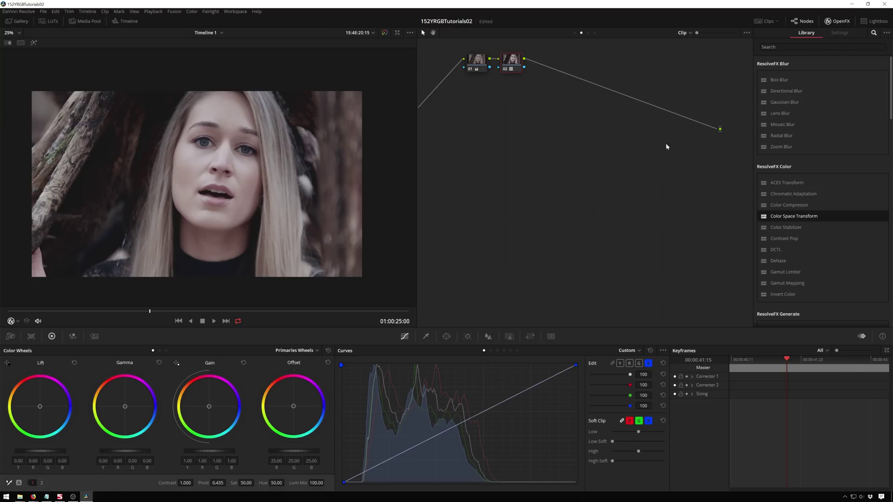
pyautogui.click(538, 166)
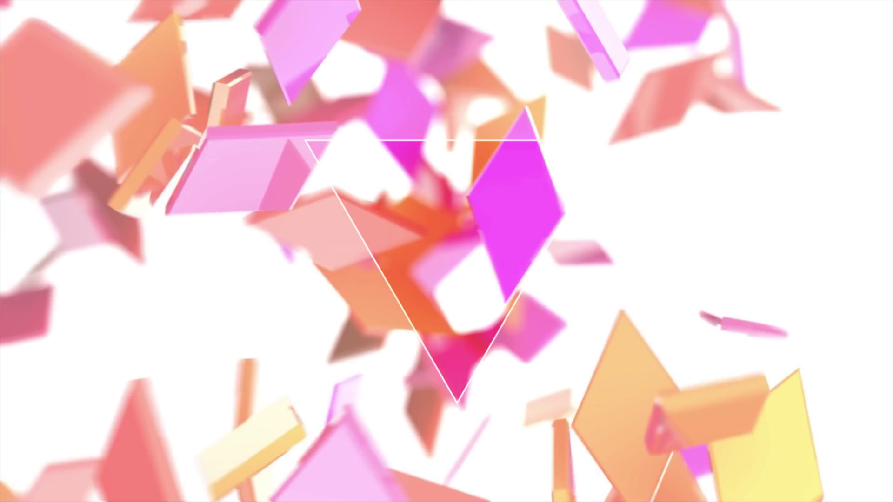